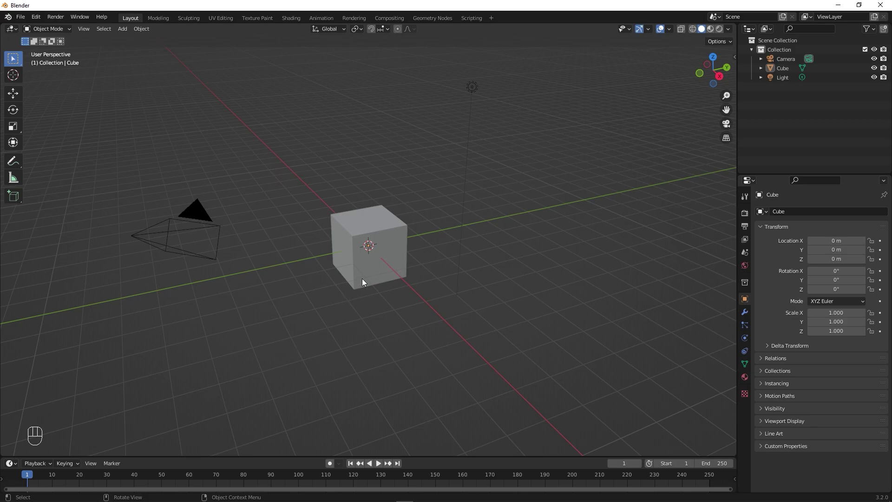
Select every default object — cube, camera, light — and delete them all
click(365, 283)
key(a)
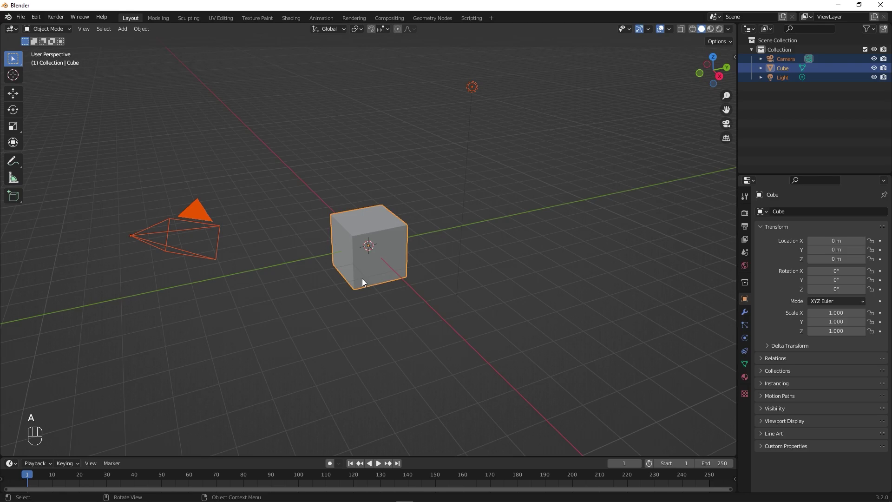
key(x)
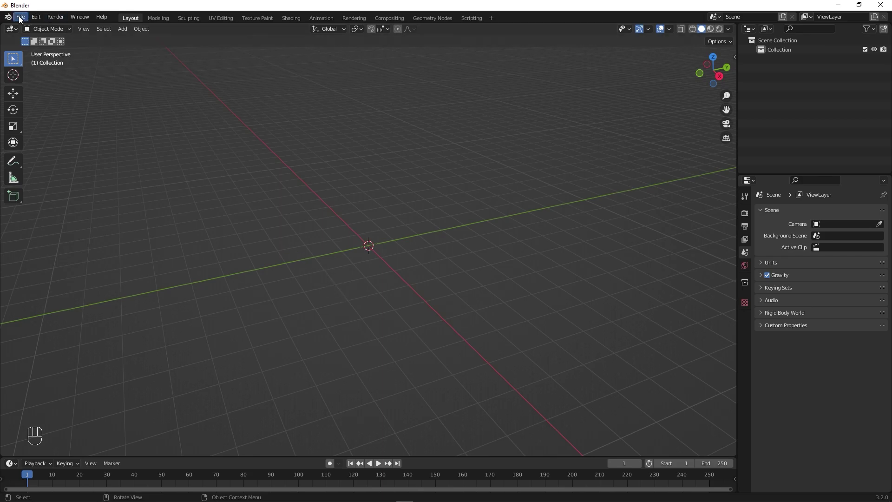
Import Adidas_Logo.svg as curve paths and bring the tiny logo into view
drag(21, 20, 50, 143)
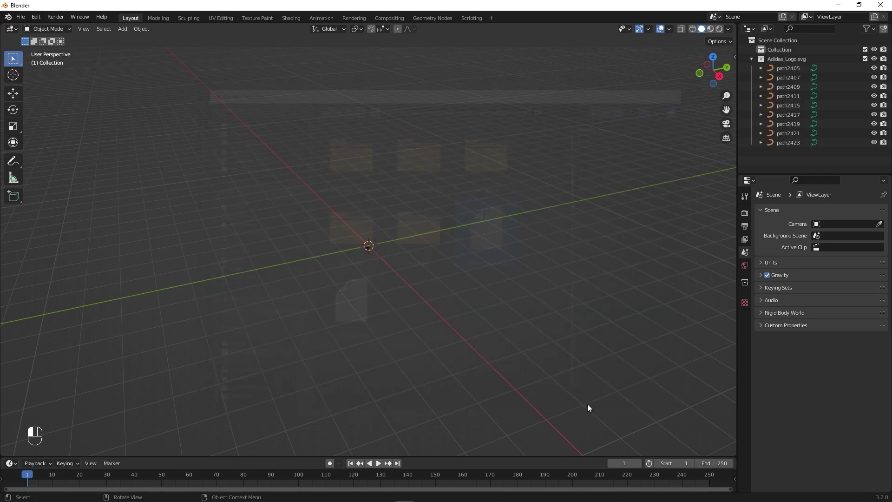
drag(365, 302, 238, 198)
drag(238, 199, 260, 159)
drag(260, 159, 284, 187)
drag(284, 187, 291, 141)
click(292, 141)
Select all the logo paths and join them into a single curve object with Ctrl+J
drag(291, 141, 387, 276)
click(387, 276)
drag(387, 276, 544, 294)
drag(544, 294, 312, 151)
key(ctrl+j)
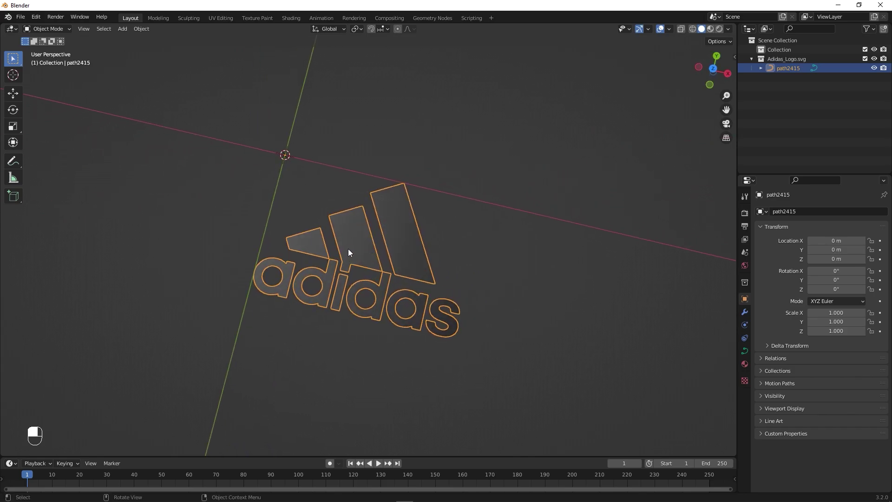
drag(356, 247, 356, 248)
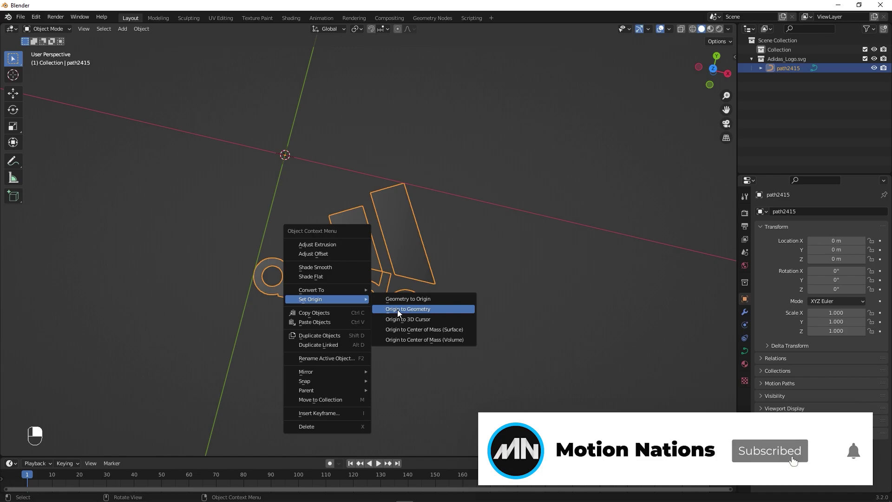
Set the logo's origin to its geometry and snap the selection to the world-origin cursor
click(410, 313)
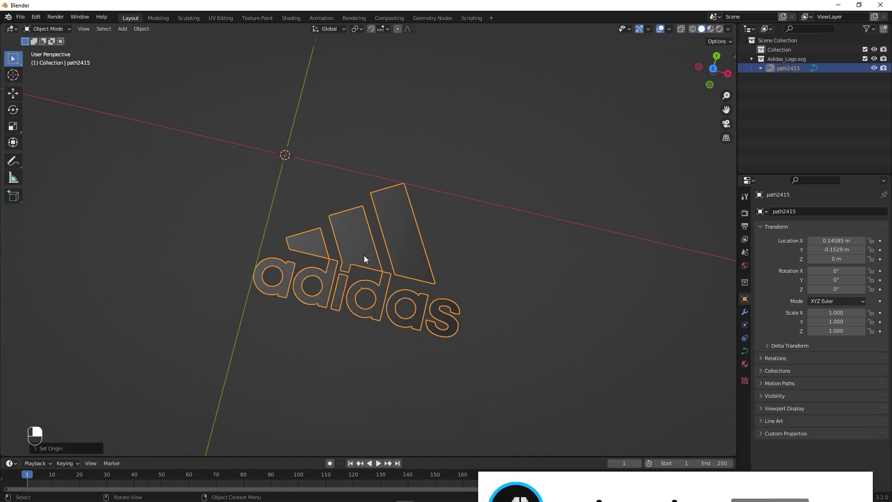
key(shift+s)
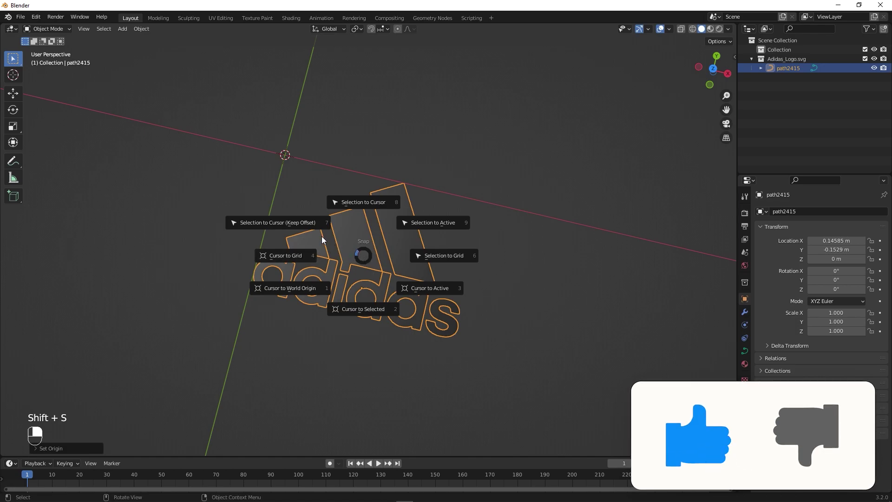
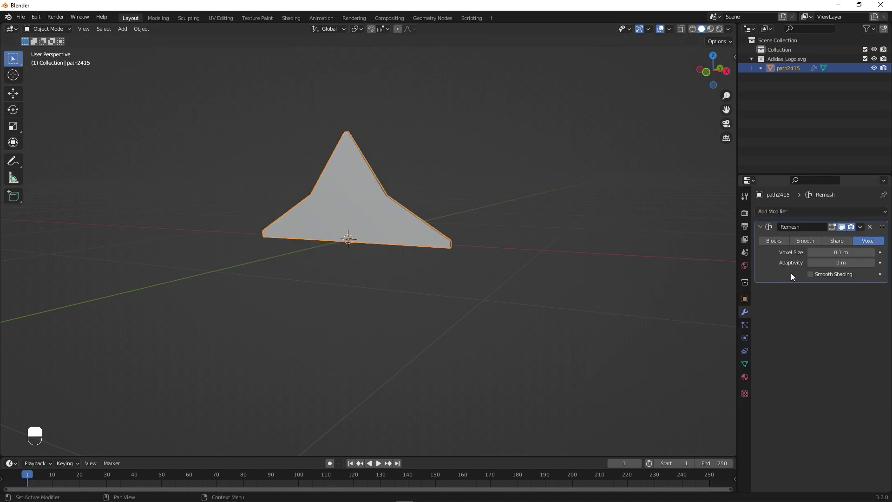
Apply the Smooth-mode Remesh at octree depth 9 and inspect the extruded letters up close
middle_click(802, 247)
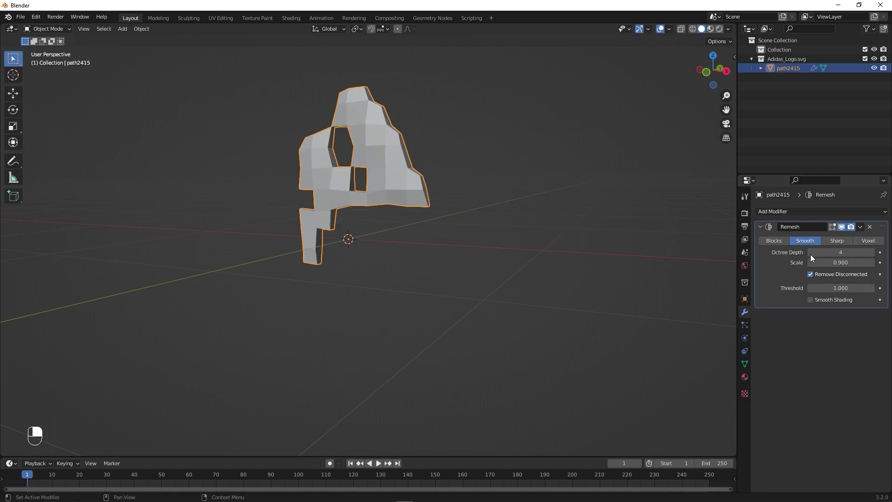
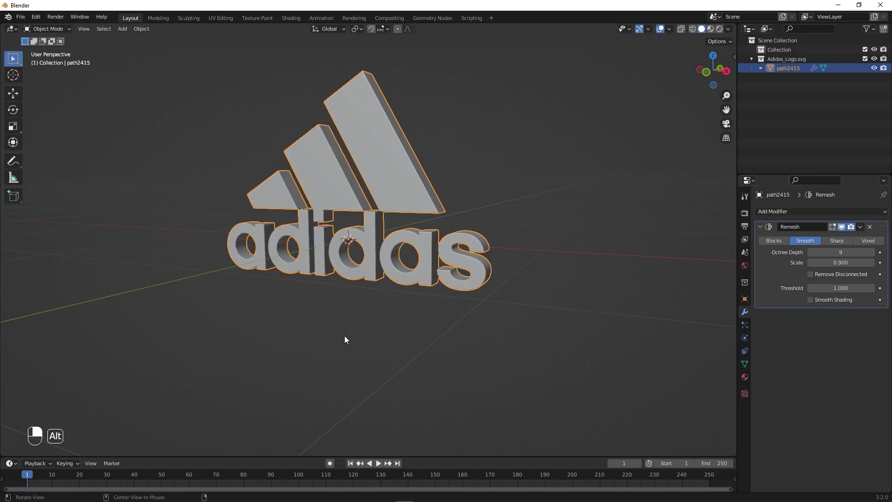
drag(352, 341, 501, 282)
right_click(501, 282)
drag(489, 283, 510, 280)
right_click(510, 280)
drag(524, 277, 515, 278)
right_click(512, 277)
drag(479, 224, 414, 233)
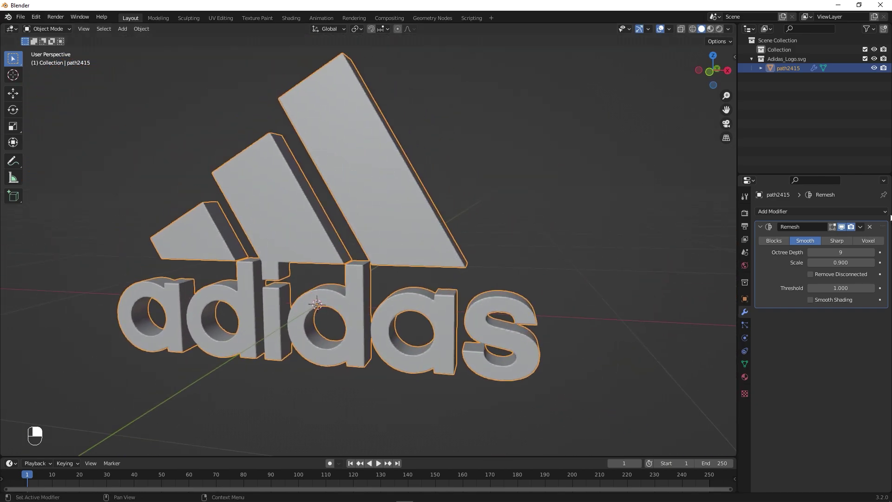
Add a Corrective Smooth modifier with Repeat 100 and Only Smooth enabled, then shade smooth
drag(862, 229, 829, 371)
key(KP_0)
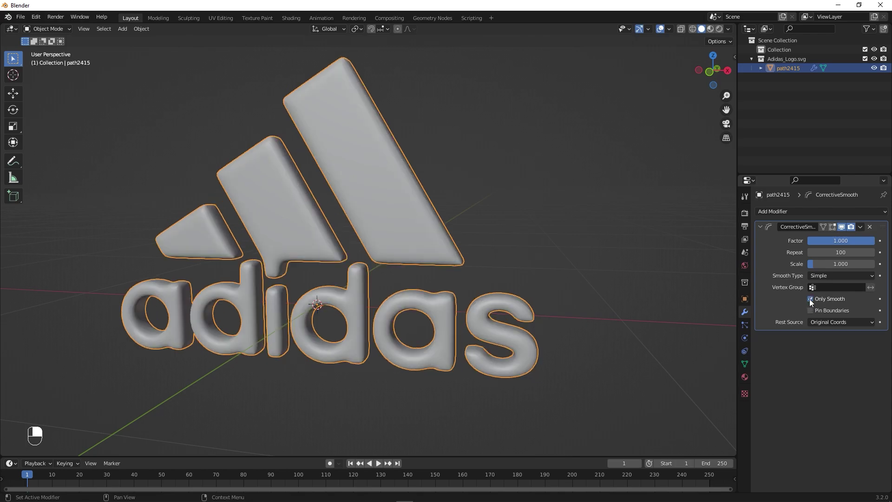
drag(578, 368, 350, 97)
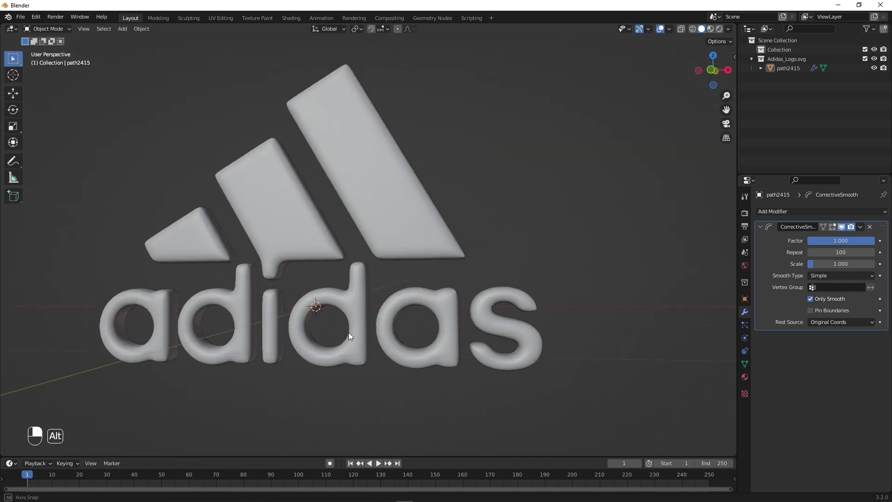
click(378, 203)
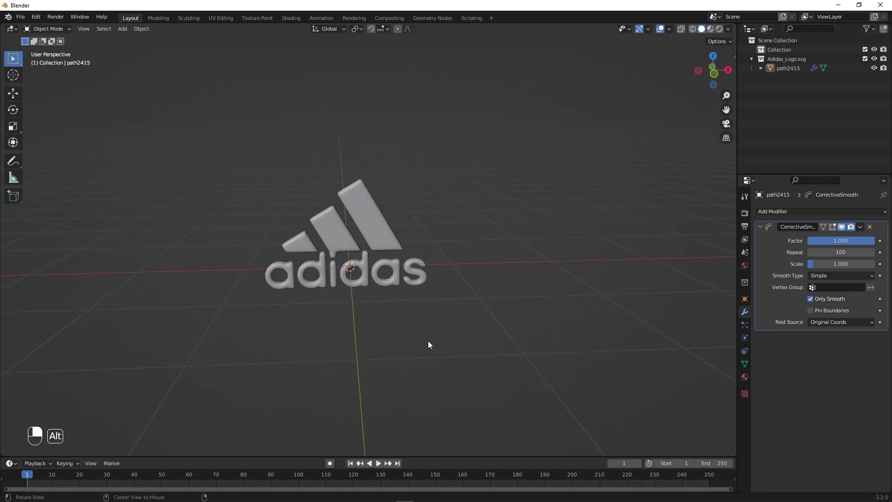
Add a plane, rotate it upright and move it behind the logo as a backdrop
key(shift+a)
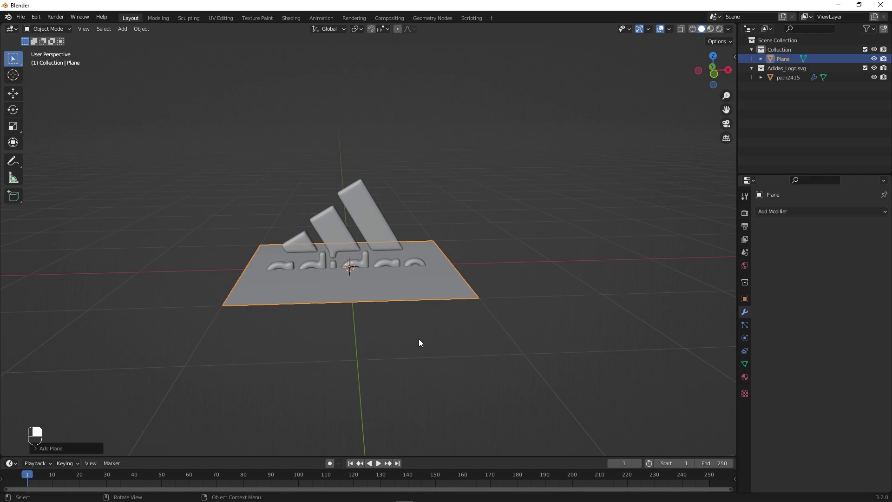
key(r)
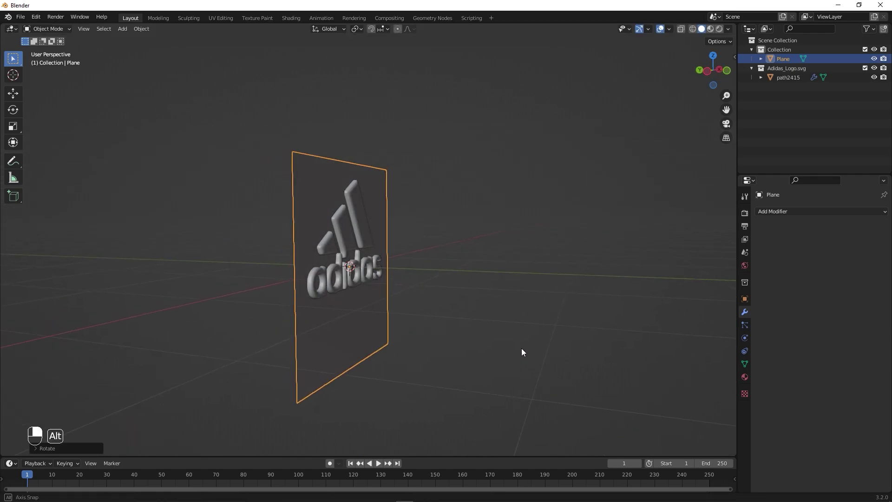
key(g)
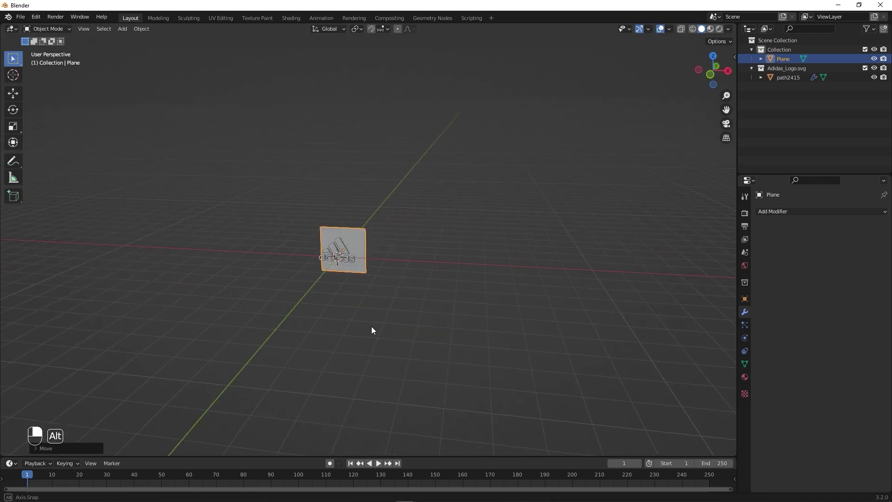
key(s)
Scale the backdrop up large behind the logo and apply its transforms
drag(613, 401, 299, 240)
middle_click(299, 240)
drag(299, 240, 309, 325)
key(s)
key(ctrl+a)
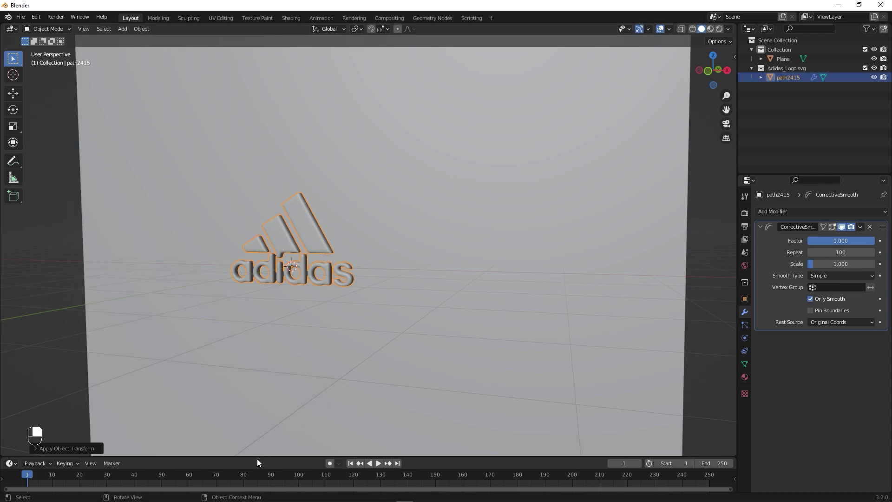
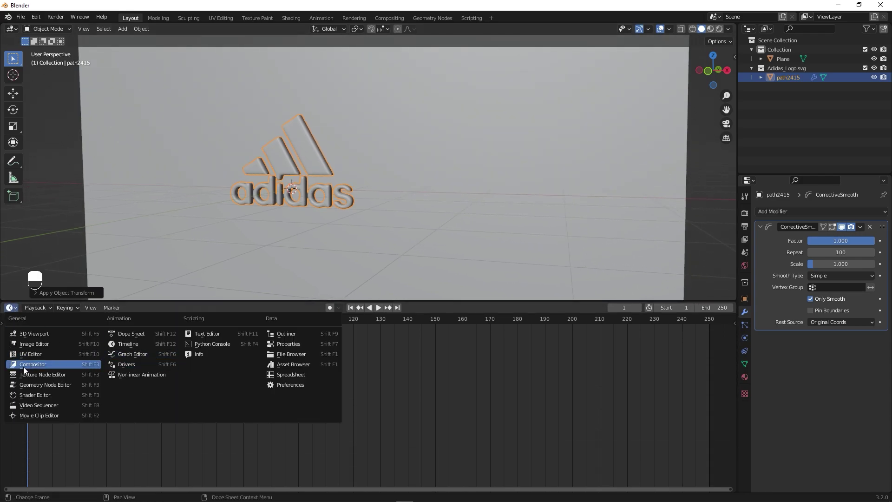
Turn the lower timeline area into the Shader Editor and switch the viewport to rendered view
drag(328, 155, 712, 32)
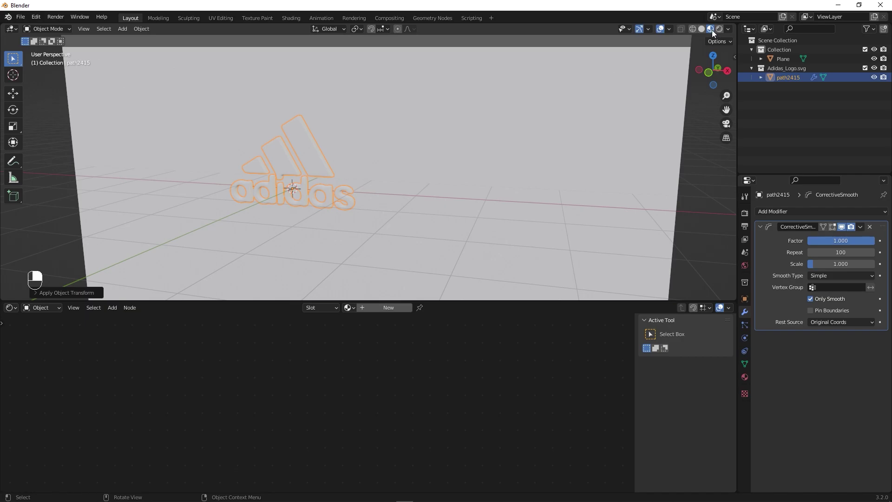
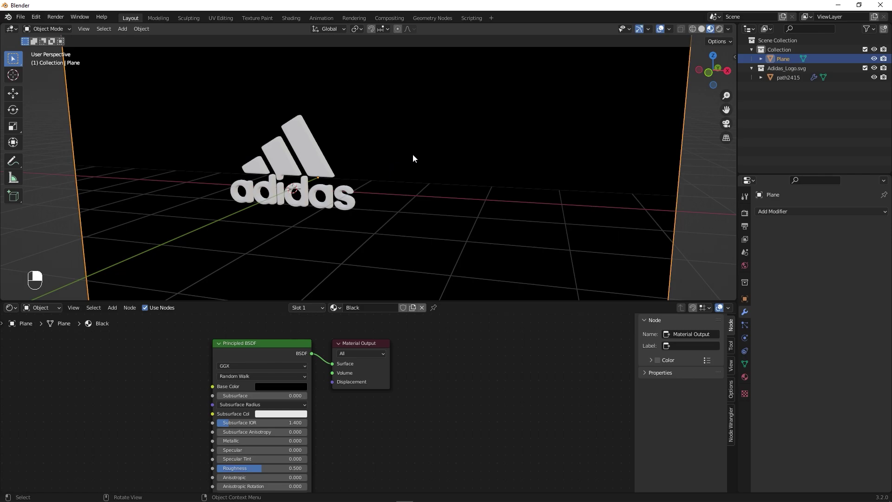
click(692, 183)
middle_click(692, 182)
right_click(692, 182)
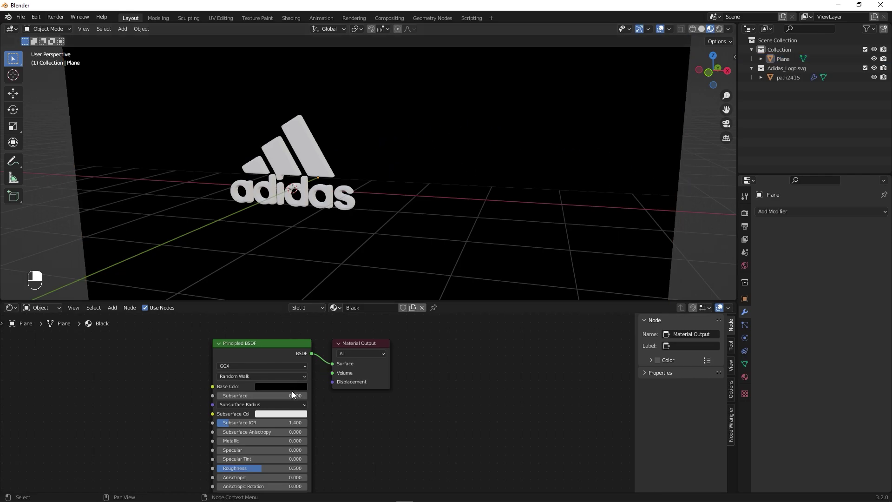
Give the backdrop plane a material named Black with black base colour and Specular 0
drag(327, 344, 478, 447)
middle_click(478, 448)
right_click(478, 447)
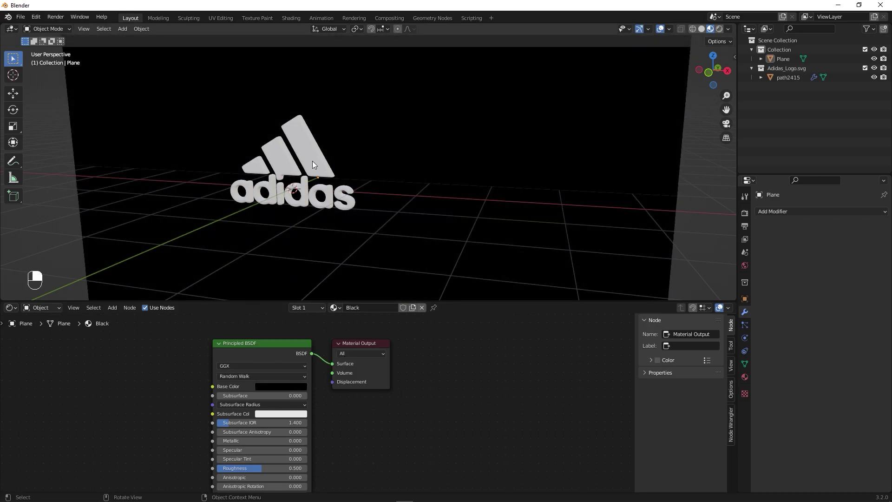
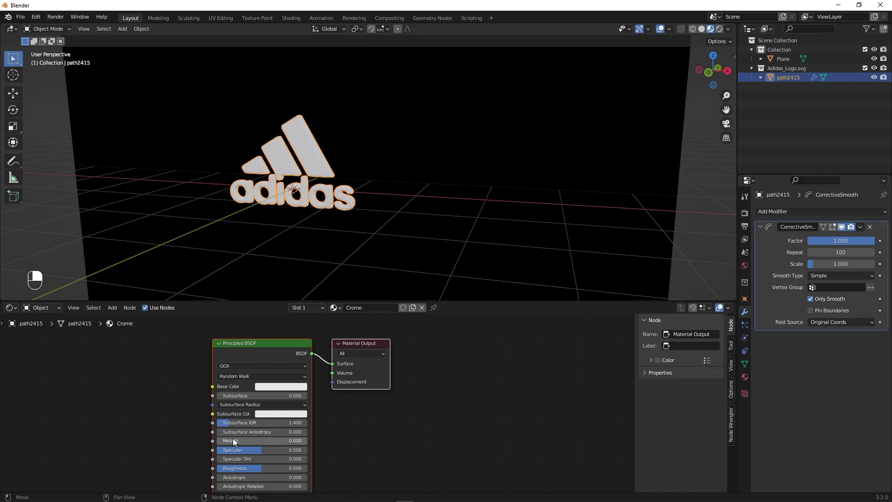
Give the logo a material named Crome with white base colour and Metallic 1
drag(229, 442, 565, 459)
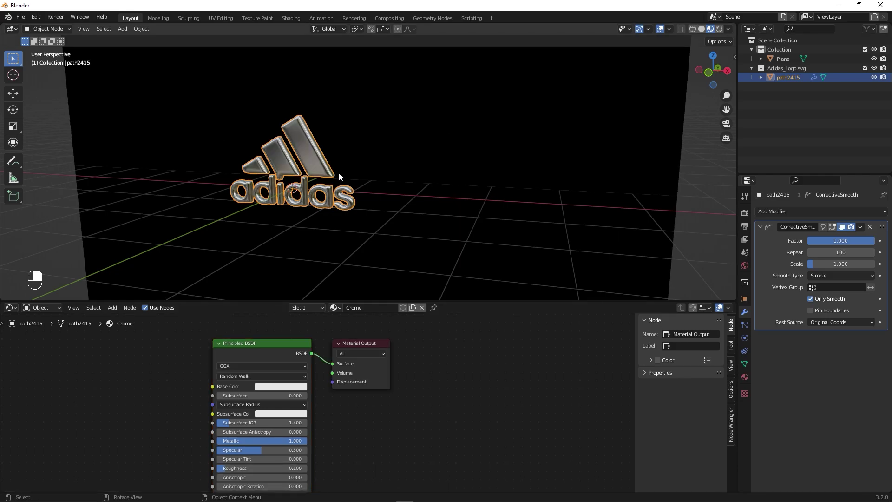
drag(309, 164, 293, 175)
click(313, 147)
right_click(313, 147)
click(279, 392)
right_click(280, 391)
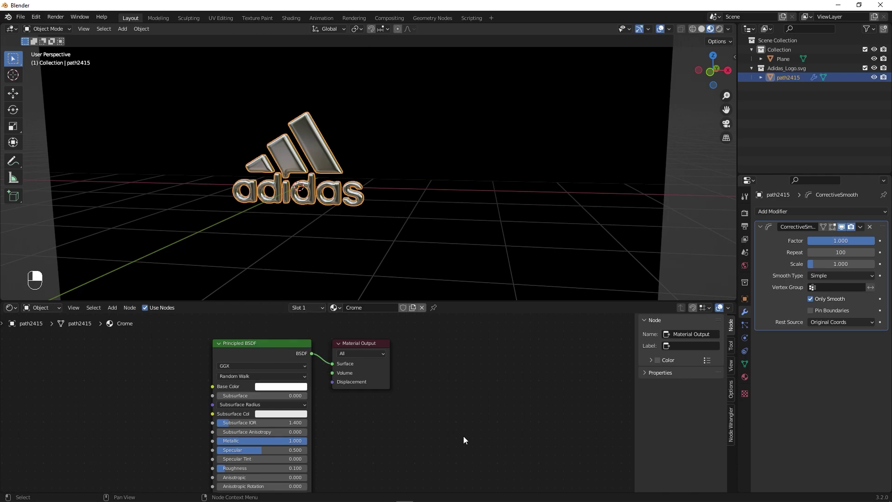
key(ctrl+z)
Set the Crome material's Roughness to 0.1 and orbit around the polished chrome logo
click(295, 392)
click(416, 411)
click(329, 222)
drag(310, 176, 377, 197)
drag(377, 198, 330, 160)
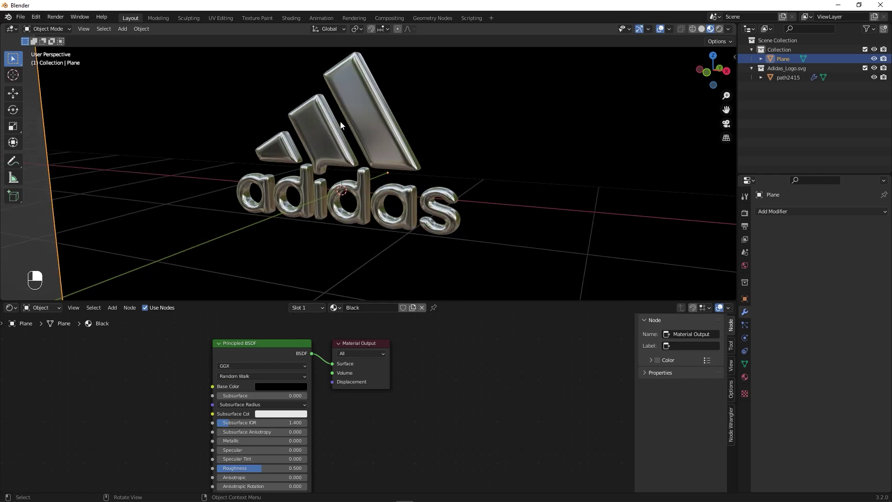
Switch the node editor to the World background shader and set the render engine to Cycles
drag(362, 166, 376, 156)
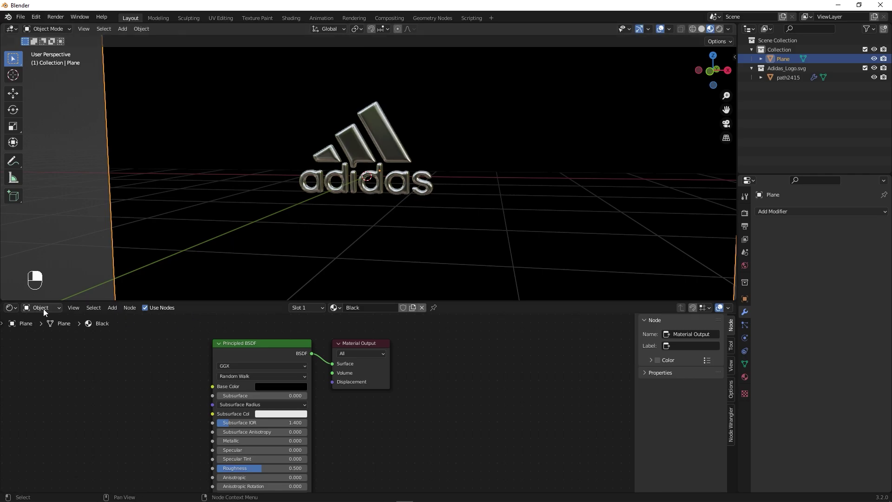
drag(48, 310, 47, 333)
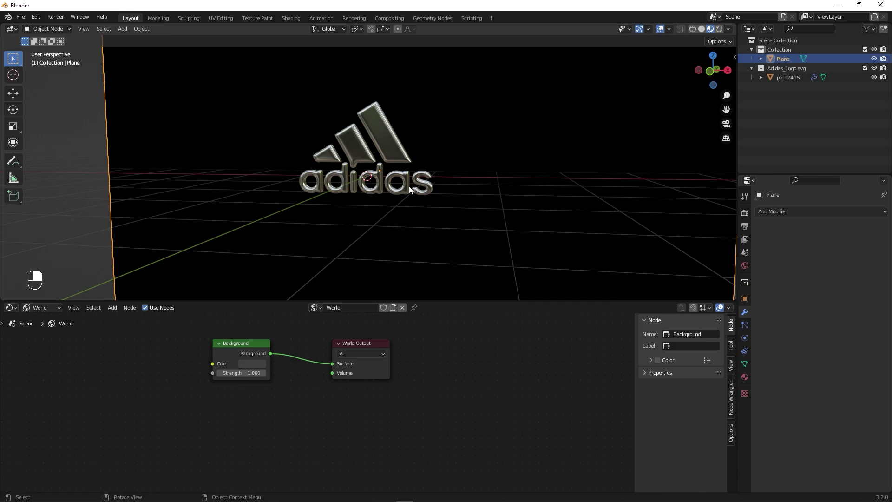
click(747, 215)
middle_click(747, 215)
right_click(747, 215)
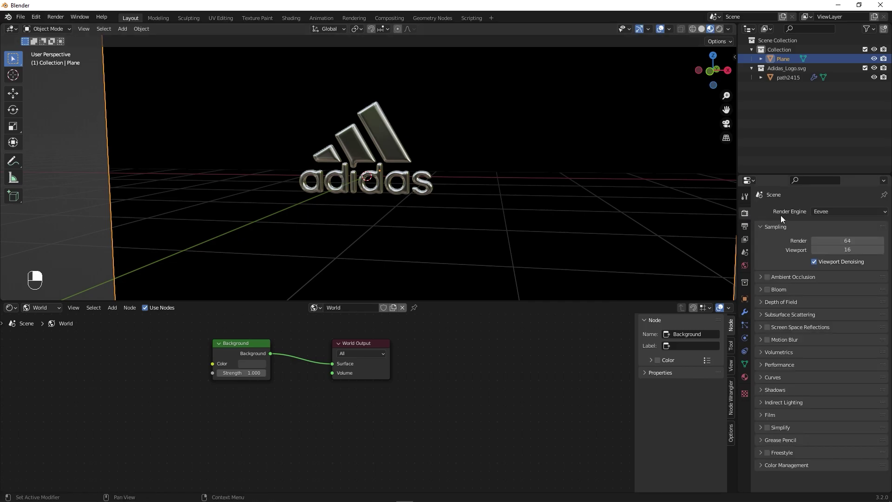
Set Cycles to GPU Compute and add an Environment Texture node to the world shader
drag(823, 215, 721, 31)
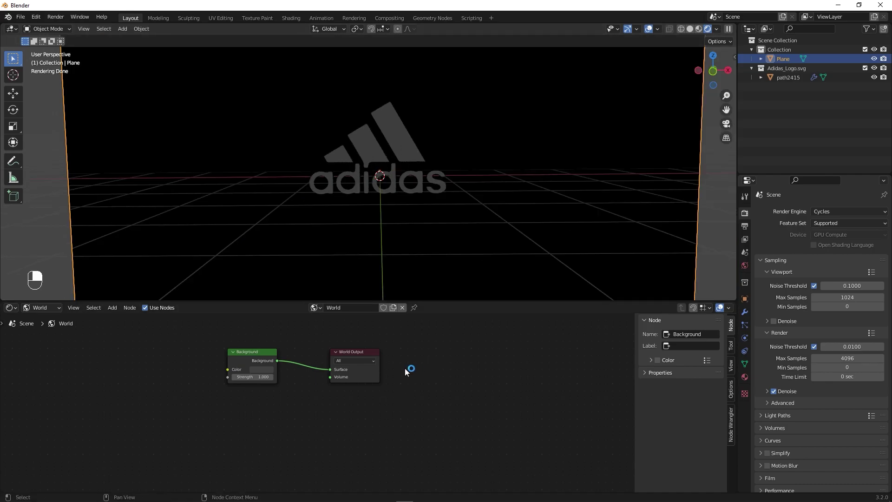
drag(360, 356, 297, 361)
drag(362, 357, 297, 361)
click(282, 355)
click(281, 355)
key(shift+a)
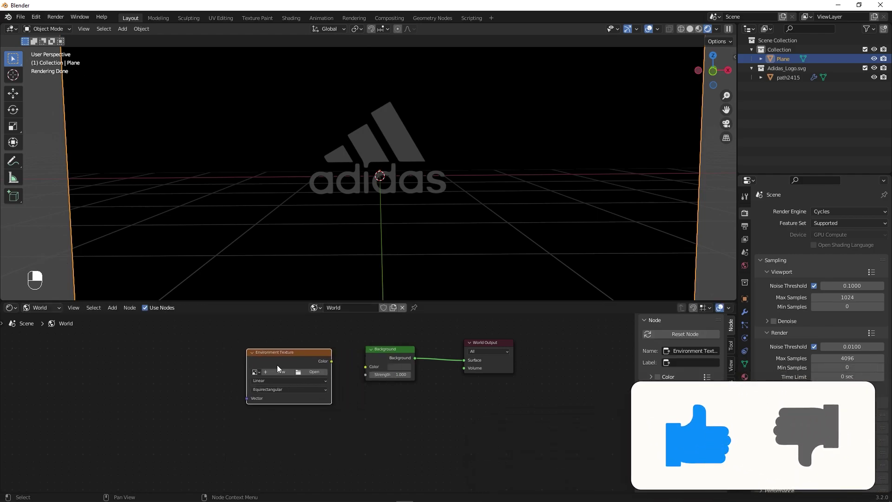
Link the Environment Texture colour into Background Color and start adding a Mapping node
drag(335, 366, 370, 372)
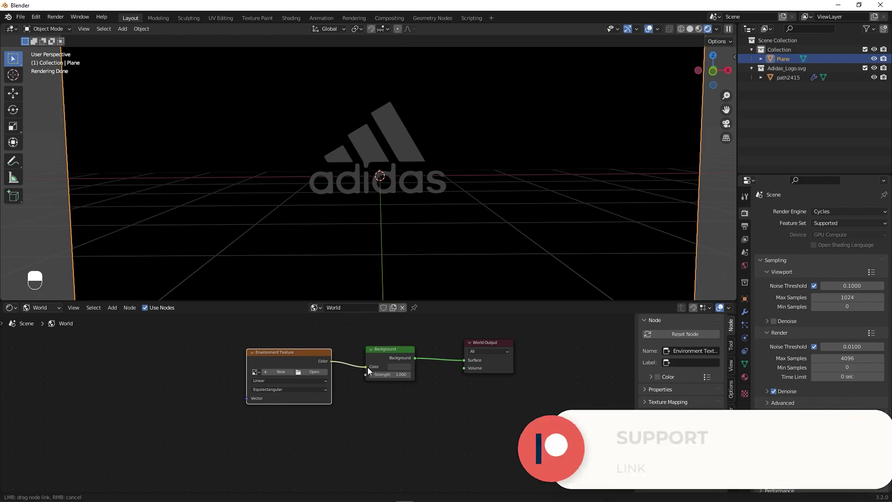
drag(370, 372, 265, 372)
drag(265, 372, 138, 380)
middle_click(139, 381)
click(139, 380)
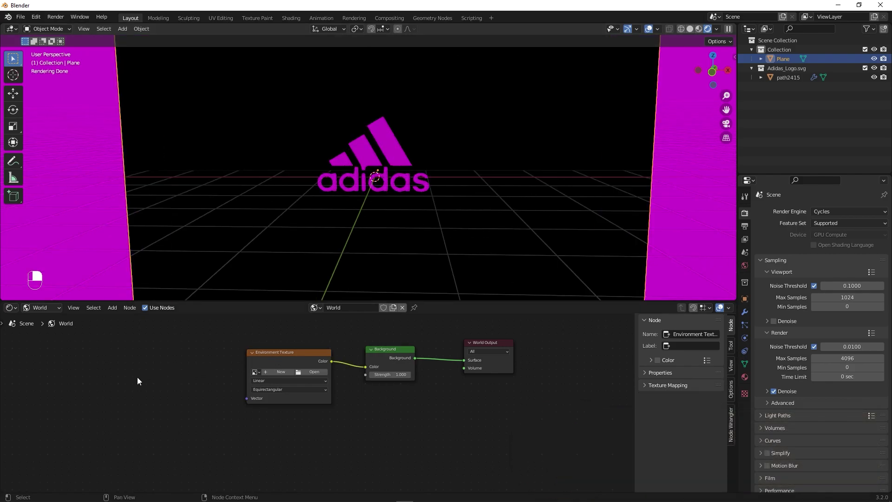
key(shift+a)
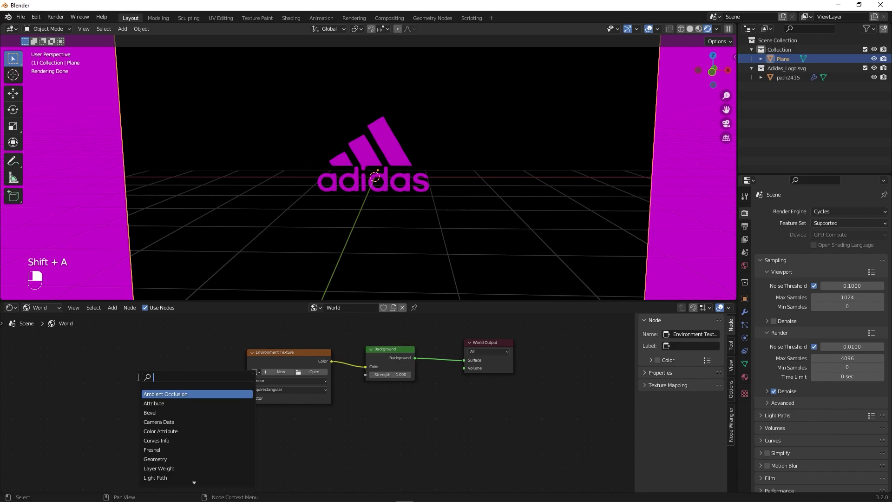
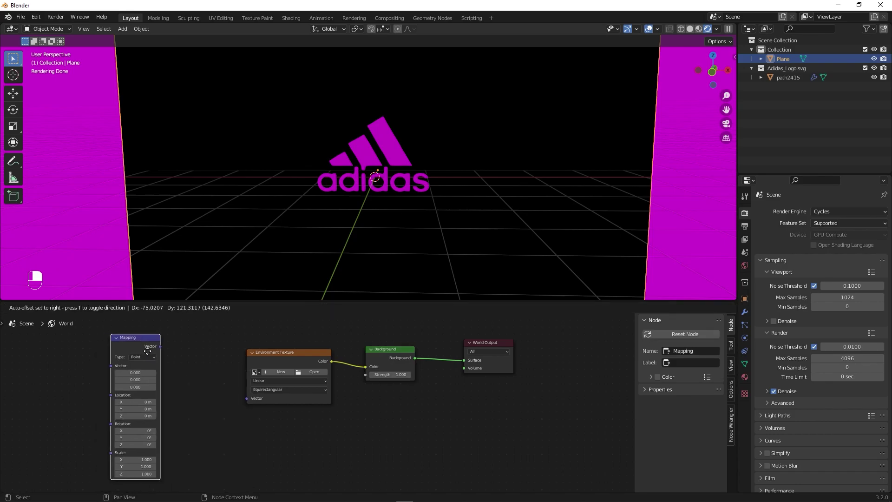
Link the Mapping node's Vector output into the Environment Texture's Vector input
drag(162, 343, 54, 371)
key(shift+a)
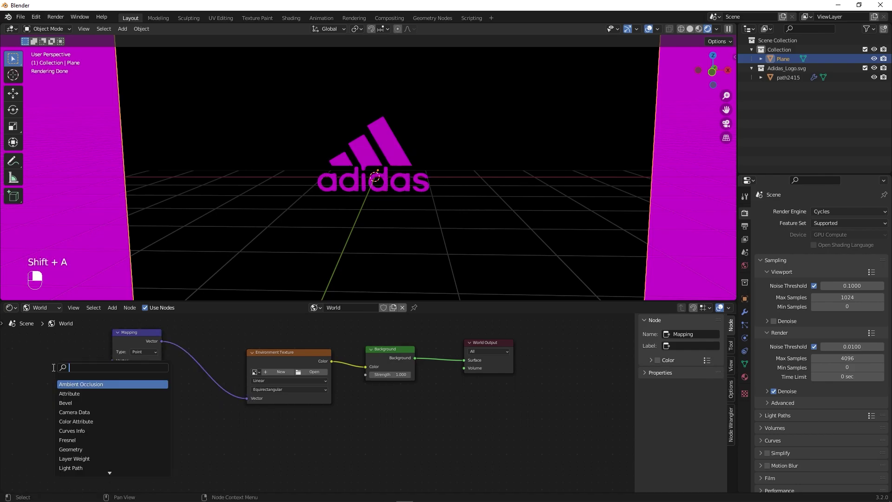
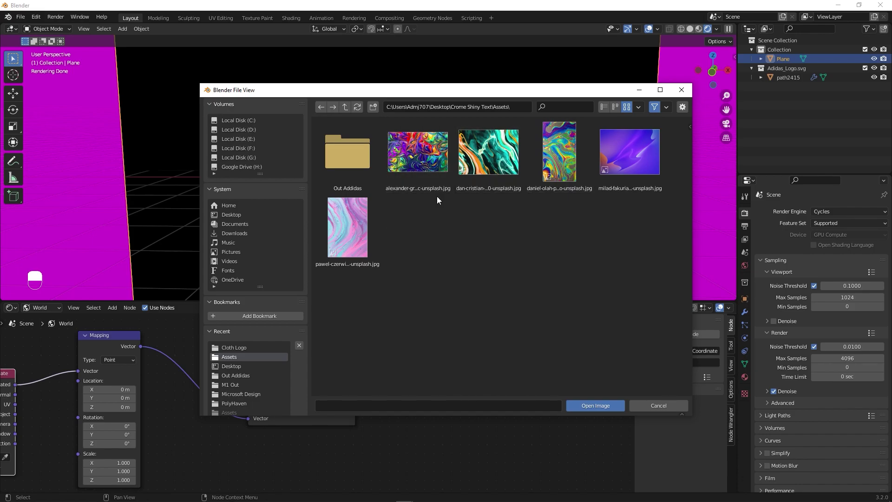
Load a colourful wallpaper JPG from the Assets folder into the Environment Texture
drag(449, 264, 447, 264)
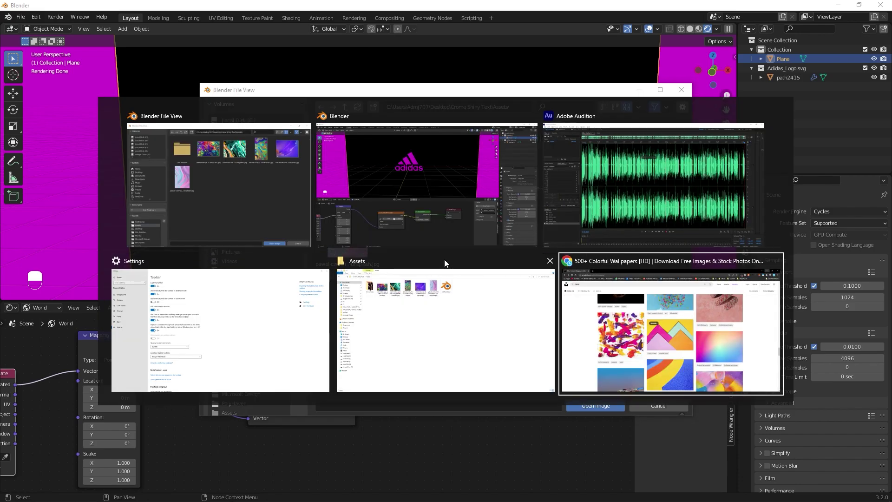
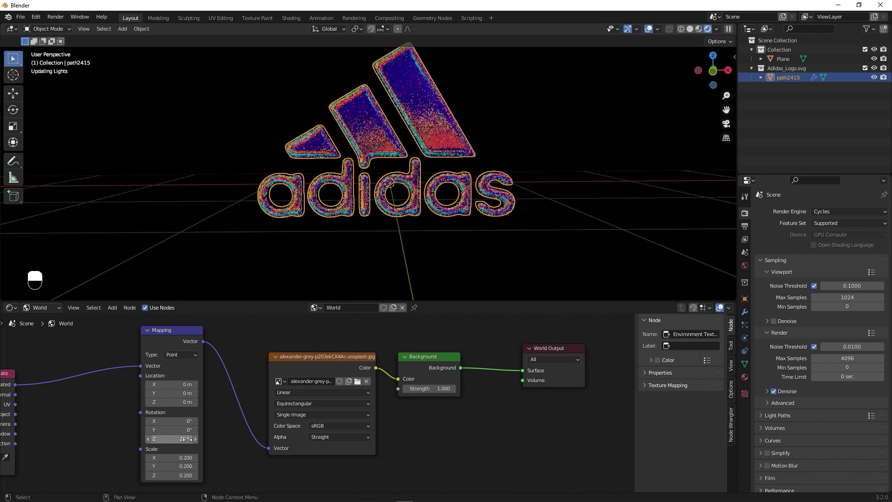
Undo the last change and select the Plane in the viewport
key(ctrl+z)
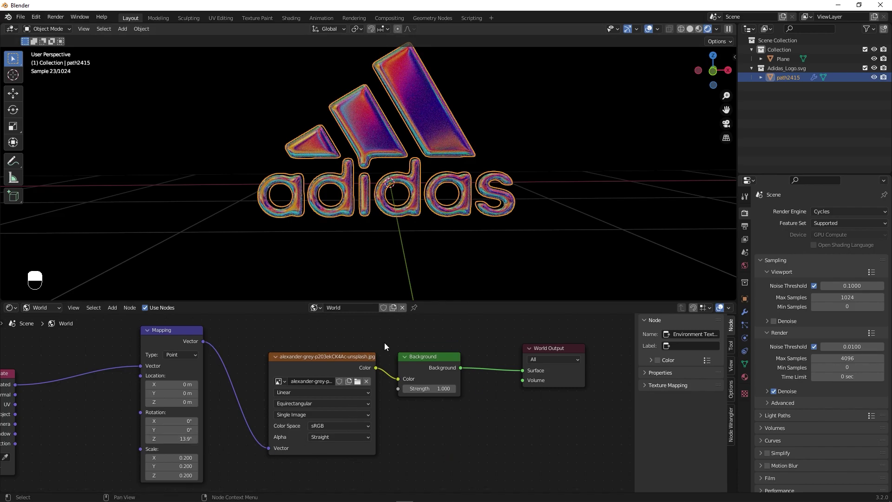
drag(392, 228, 387, 252)
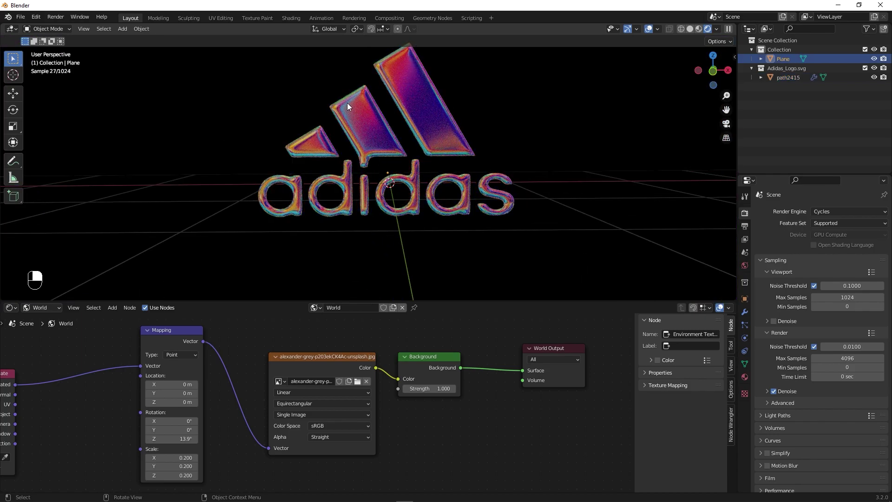
Add an Area light, raise it straight up above the logo and scale it
key(shift+a)
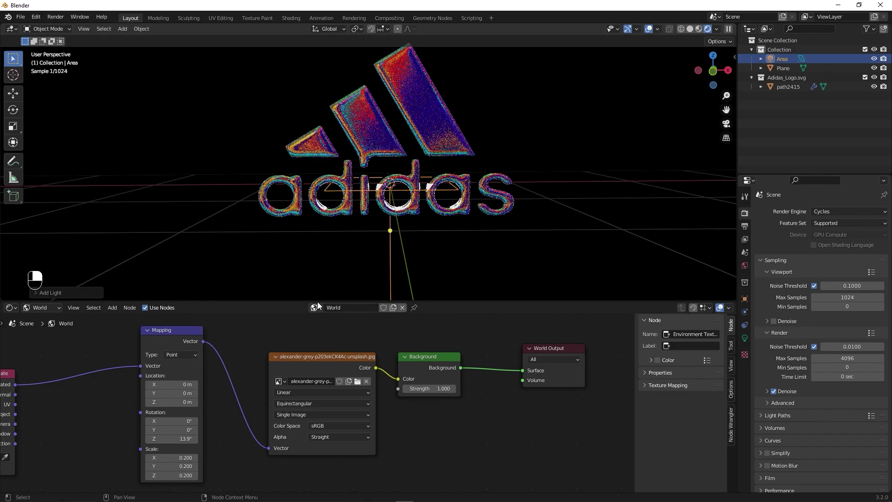
key(g)
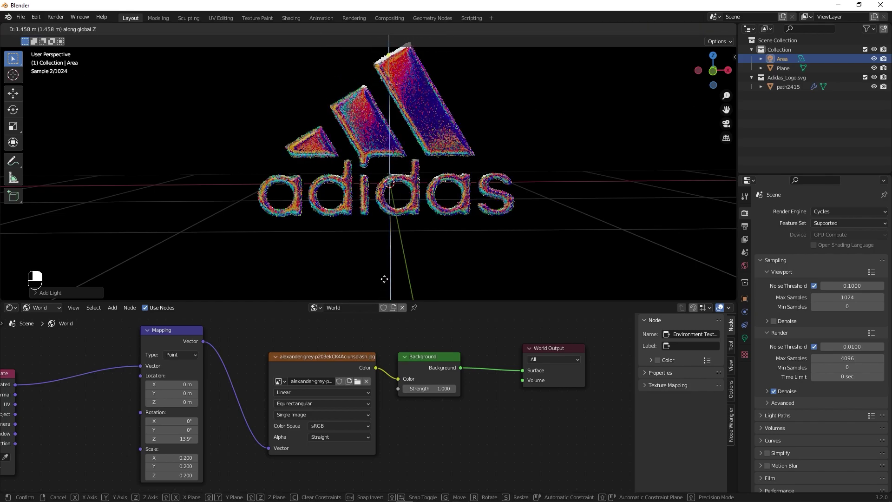
middle_click(432, 194)
drag(432, 195, 745, 344)
key(s)
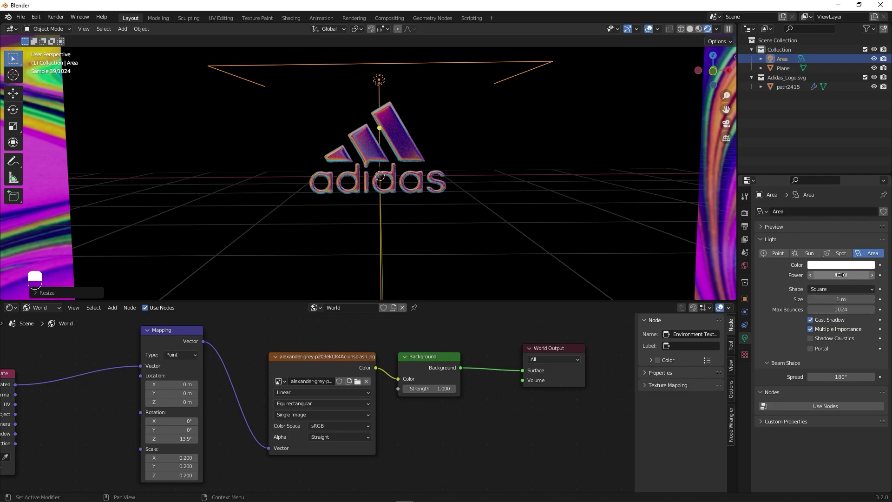
Set the Area light's power to about 262 W and fine-tune its height above the logo
key(KP_0)
key(KP_0)
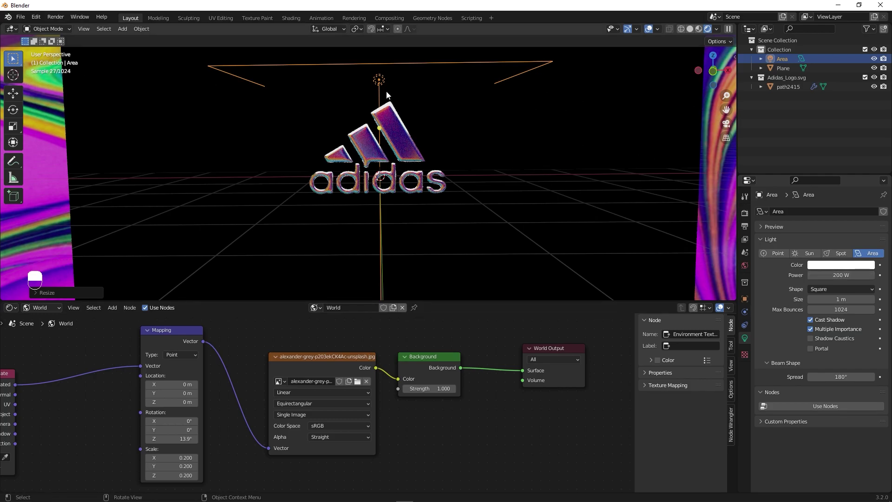
key(g)
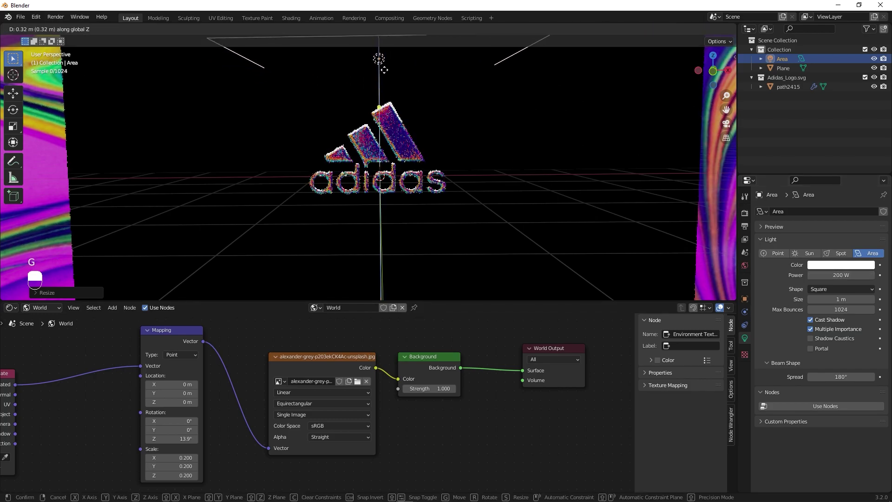
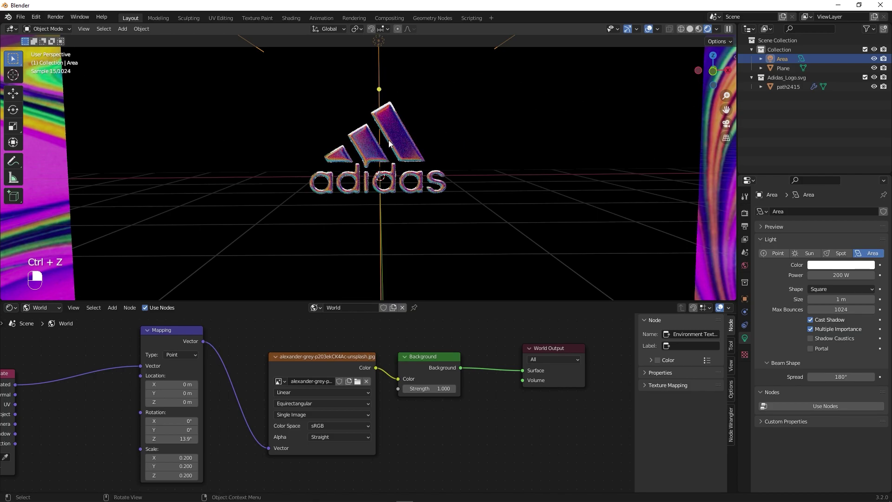
key(g)
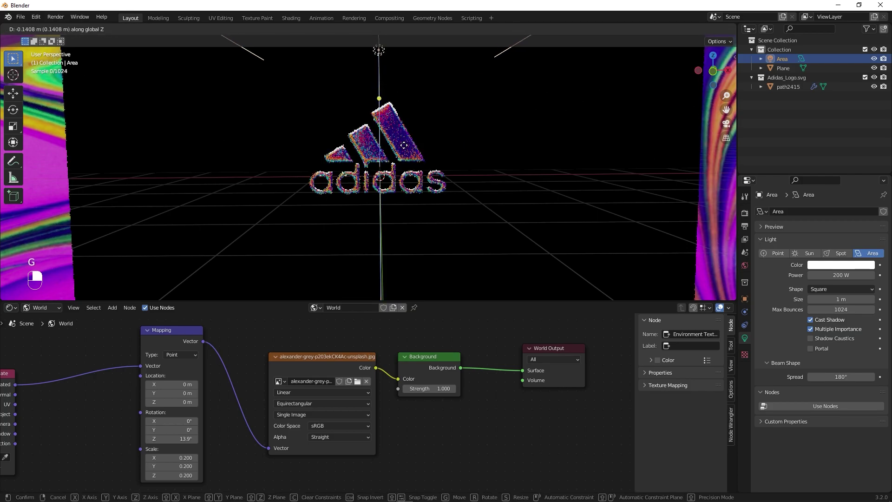
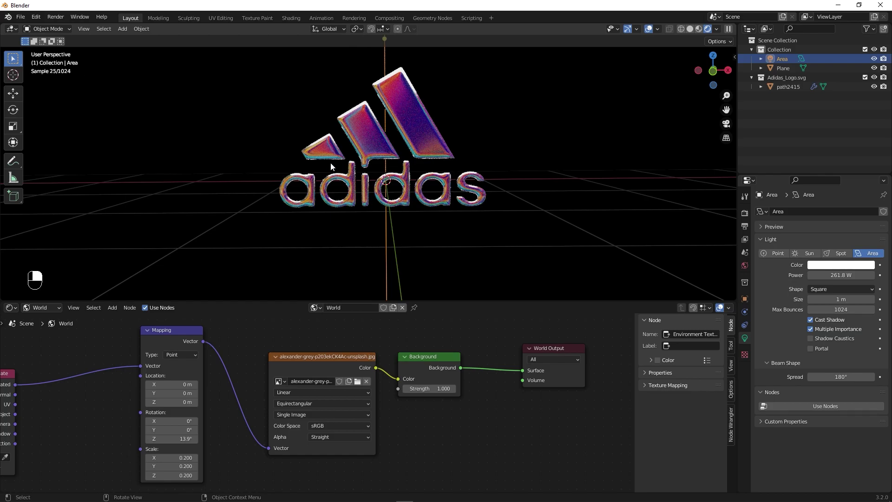
Add a camera and look through it to frame the whole logo head-on
key(shift+a)
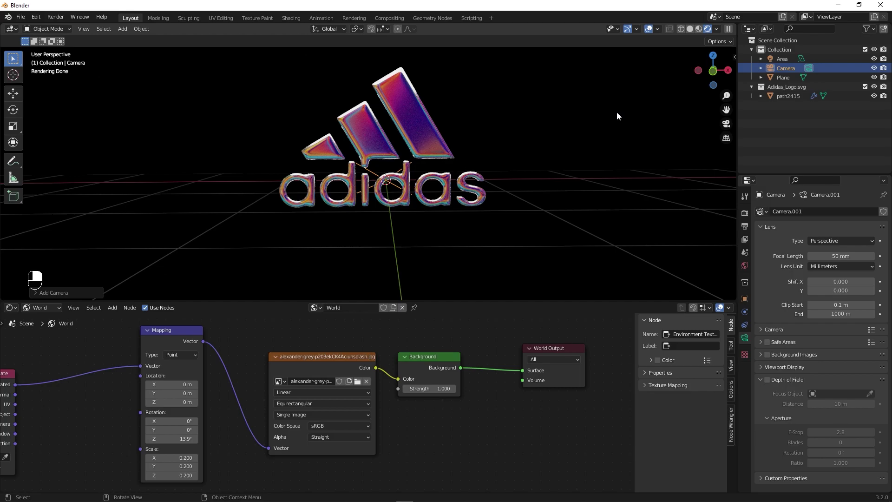
key(KP_0)
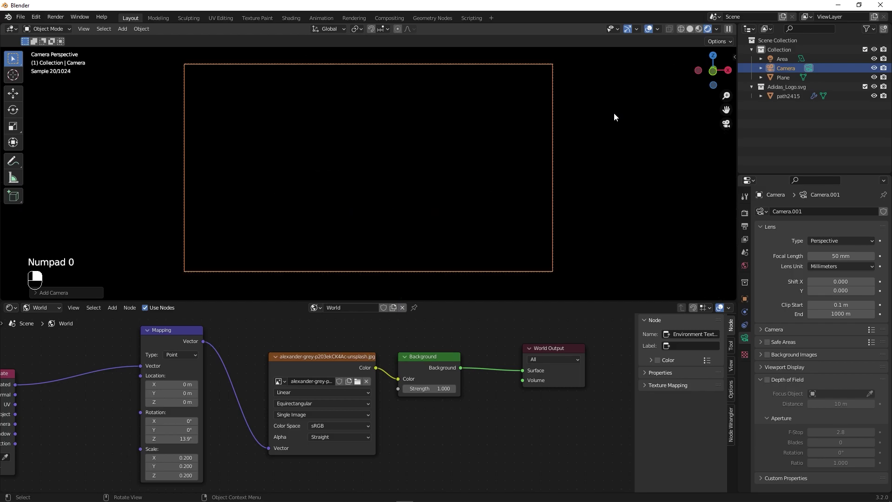
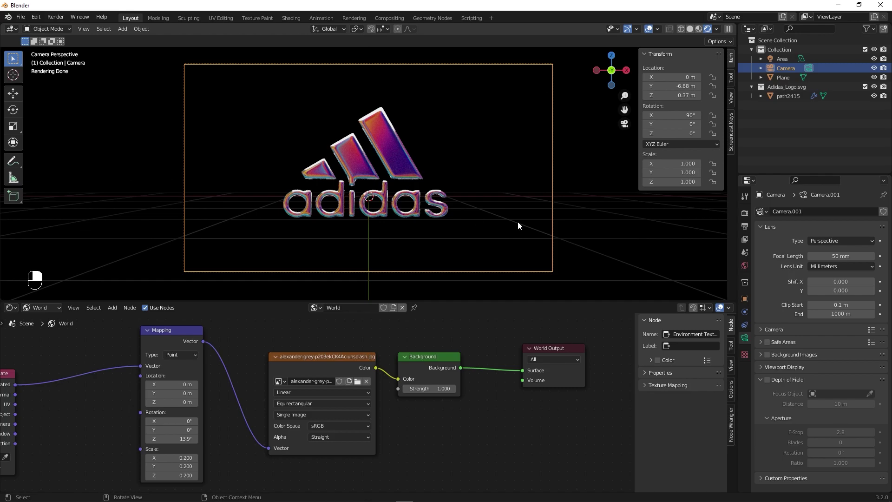
Switch to the scene's Render Properties
click(749, 220)
middle_click(749, 219)
right_click(749, 219)
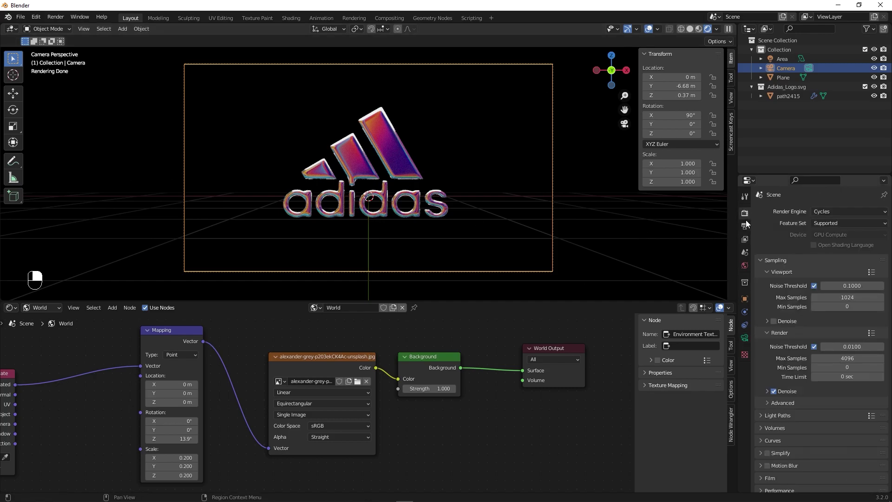